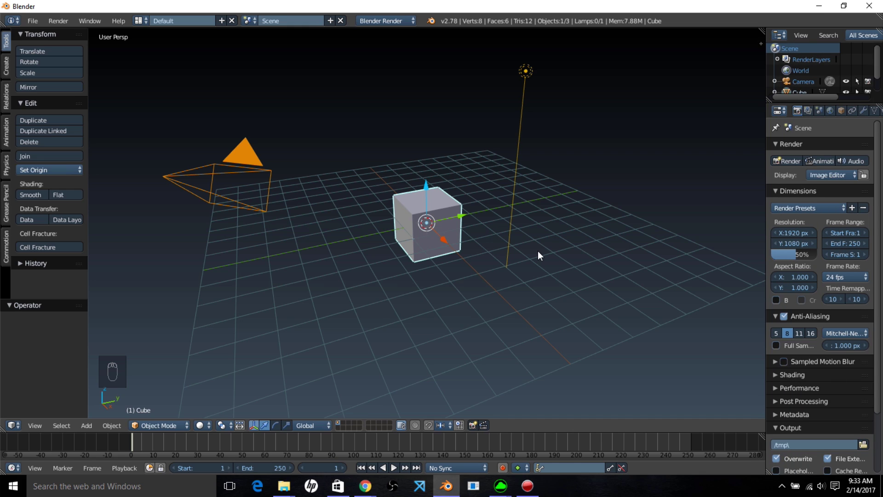
# Align the camera to a top-down view of the scene centre and delete the default cube.
pyautogui.press('KP_7')
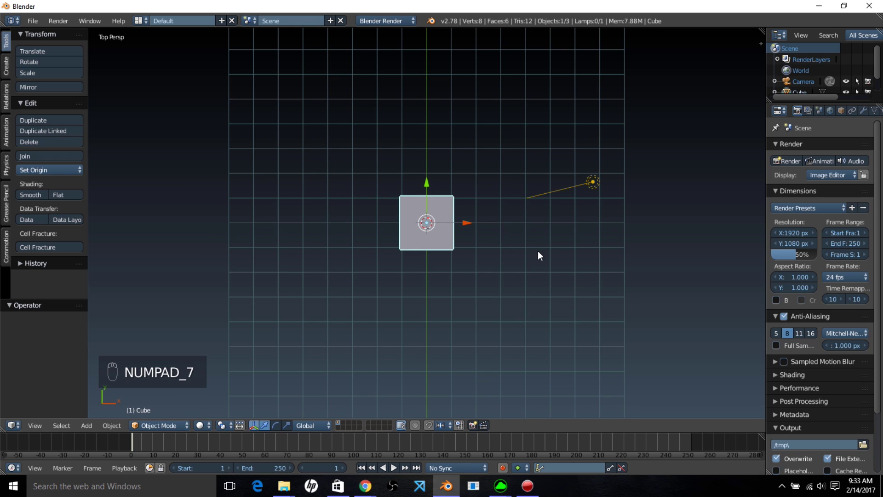
pyautogui.press('ctrl+alt+KP_0')
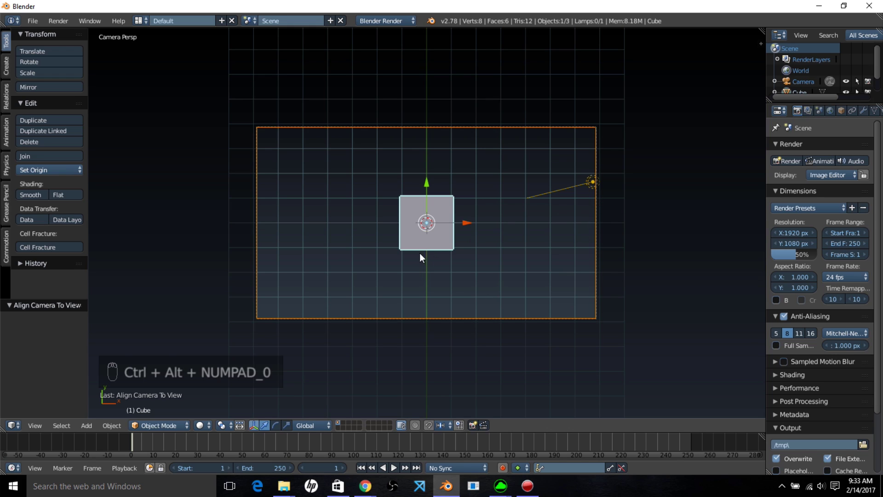
pyautogui.press('x')
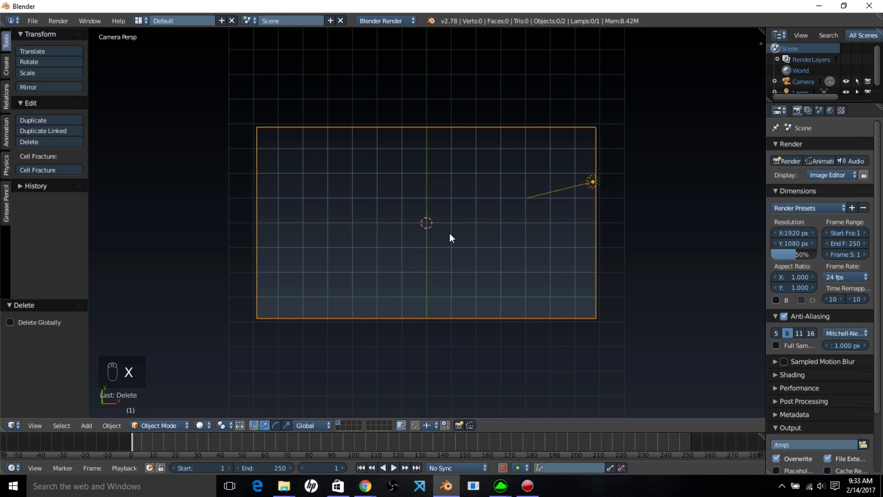
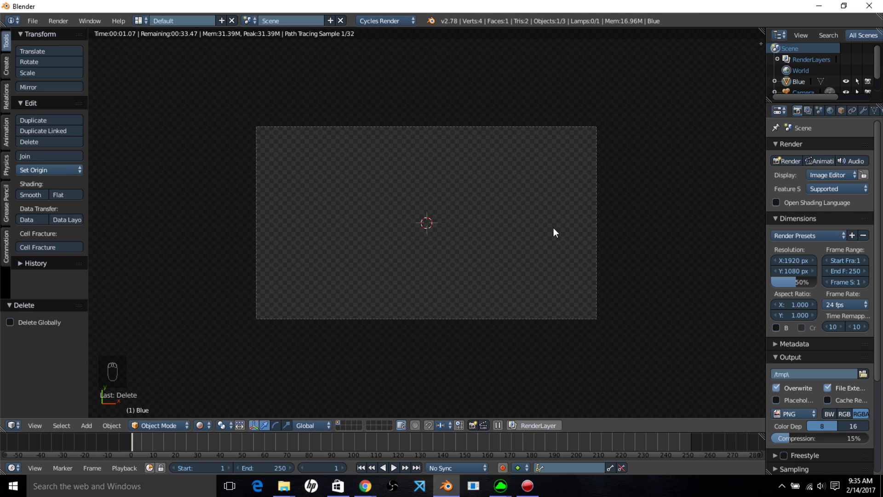
# Wire the flare material's image texture, light path, transparent and emission nodes into a mix shader.
pyautogui.click(430, 322)
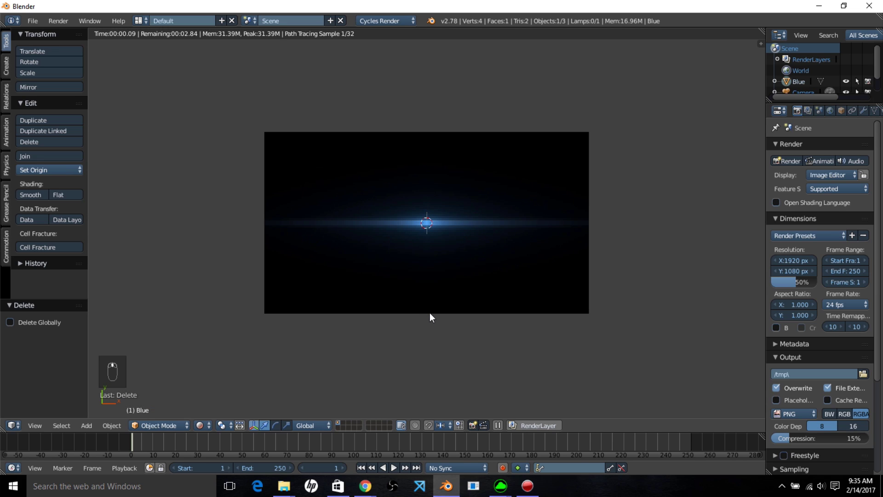
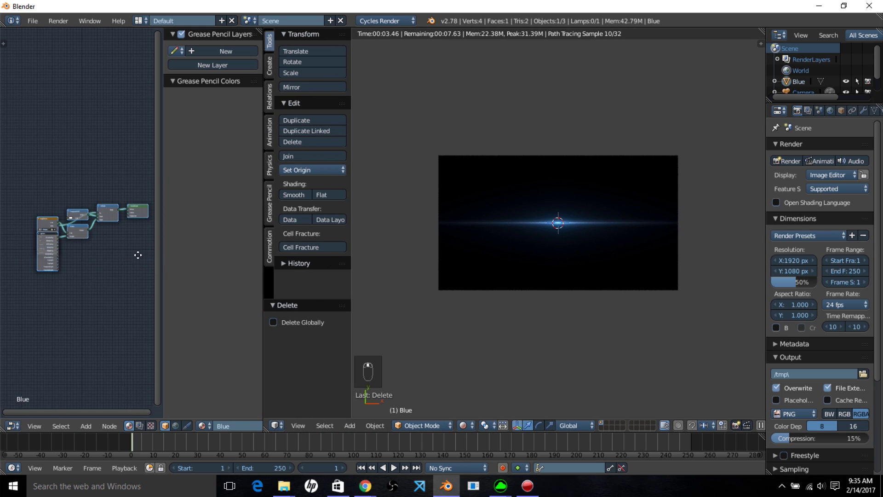
pyautogui.moveTo(100, 290); pyautogui.dragTo(78, 248)
pyautogui.moveTo(78, 248); pyautogui.dragTo(97, 248)
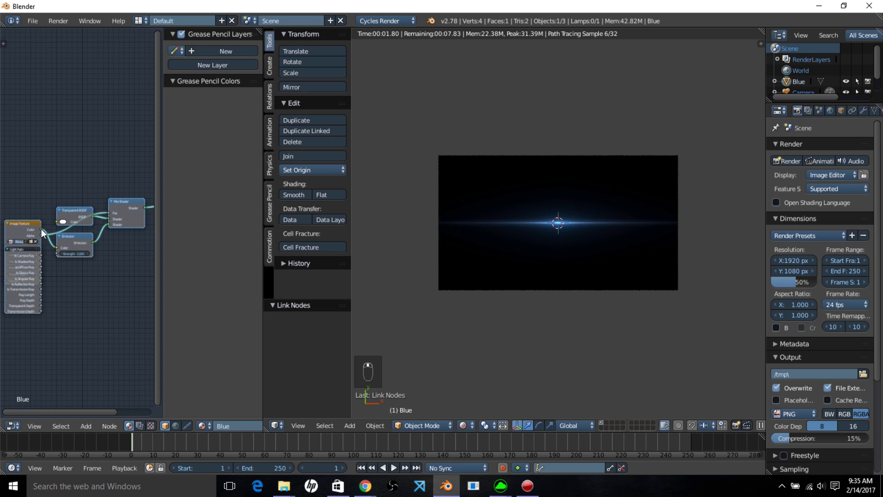
pyautogui.moveTo(94, 225); pyautogui.dragTo(154, 214)
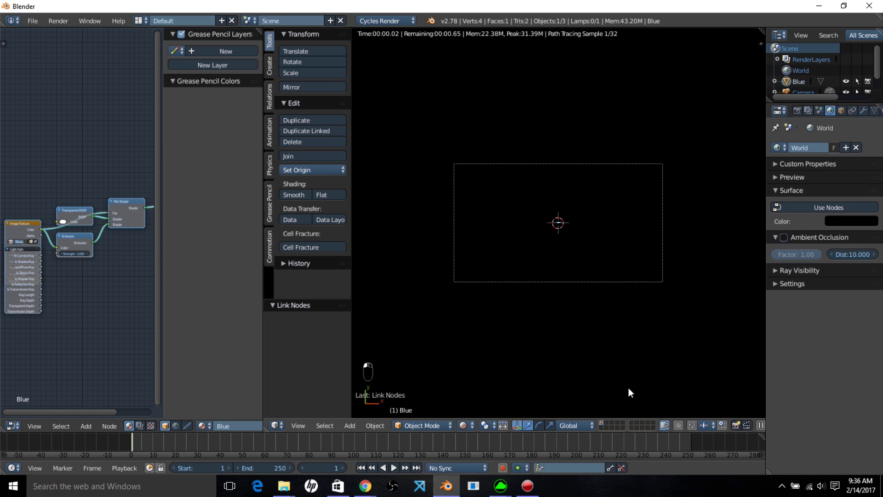
# Scale the flare plane up and duplicate its Mix Shader node for a second transparent blend.
pyautogui.press('s')
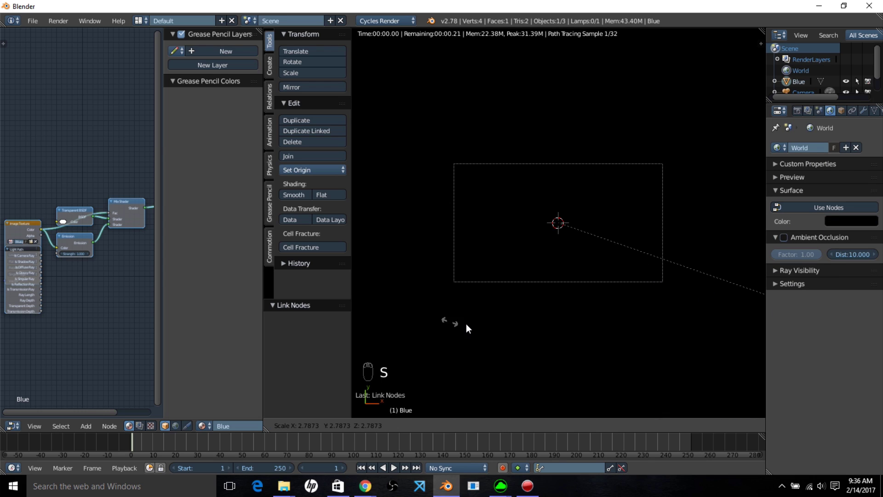
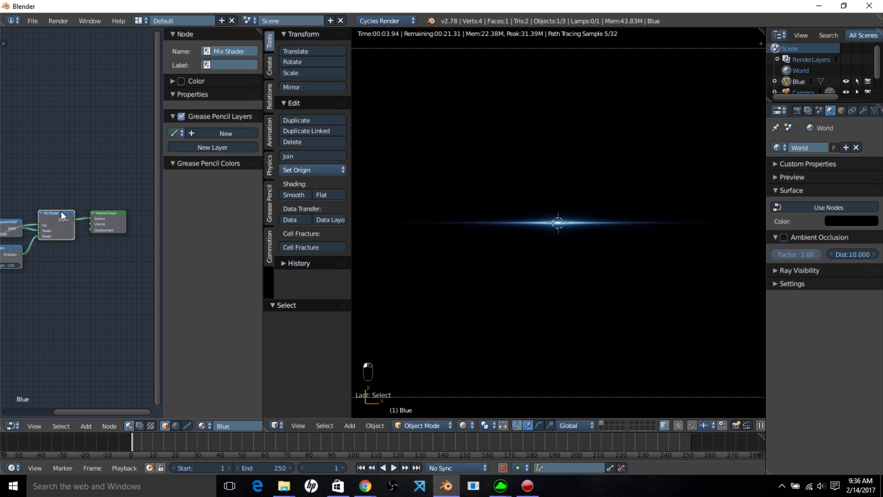
pyautogui.press('shift+d')
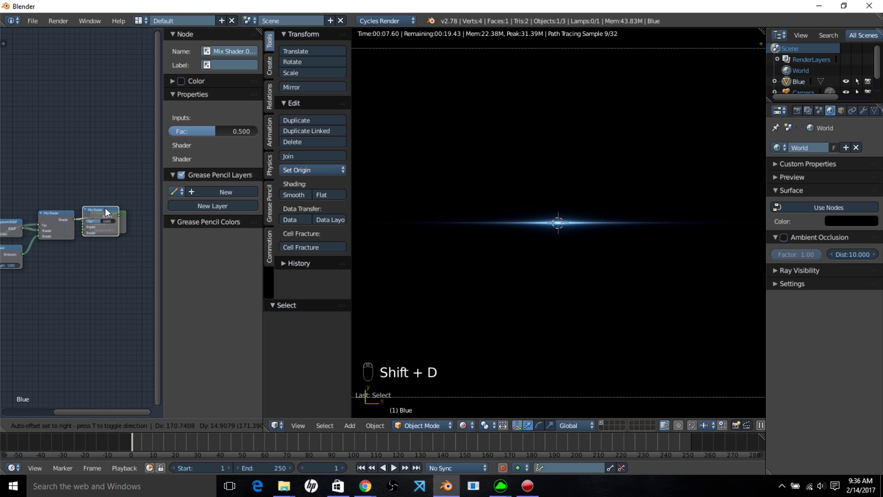
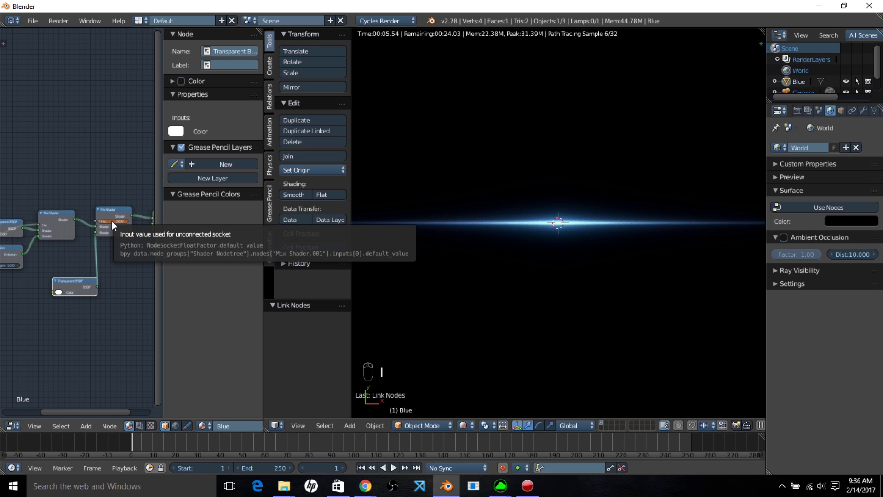
# Swap the node area to the Graph Editor to animate Mix Shader.001's factor curve.
pyautogui.moveTo(20, 419); pyautogui.dragTo(34, 388)
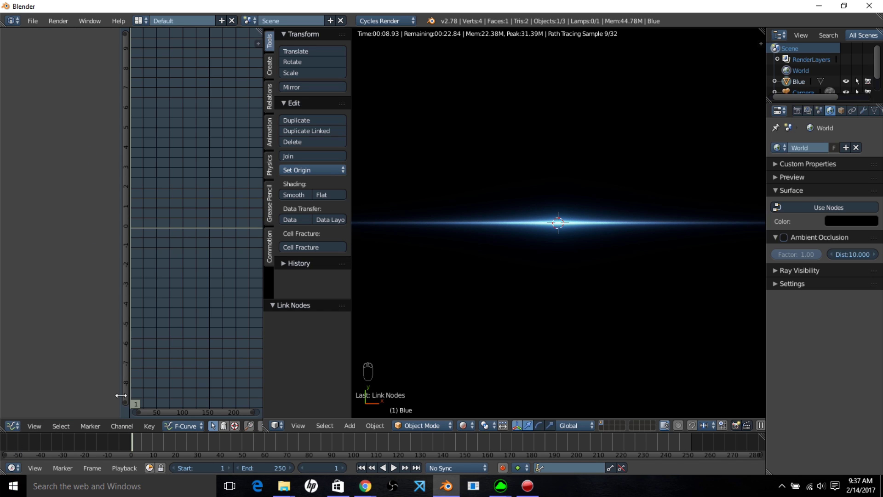
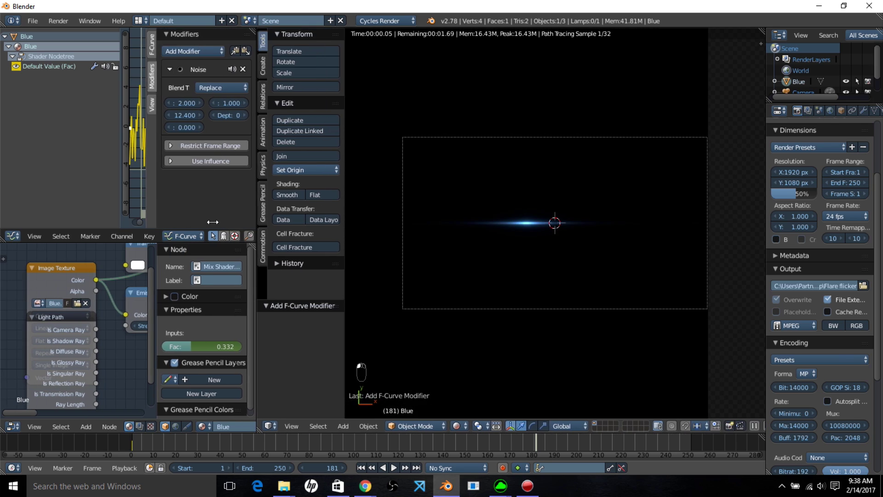
# Add a text object beside the flare and clear its default text in Edit Mode.
pyautogui.moveTo(607, 331); pyautogui.dragTo(551, 185)
pyautogui.press('shift+a')
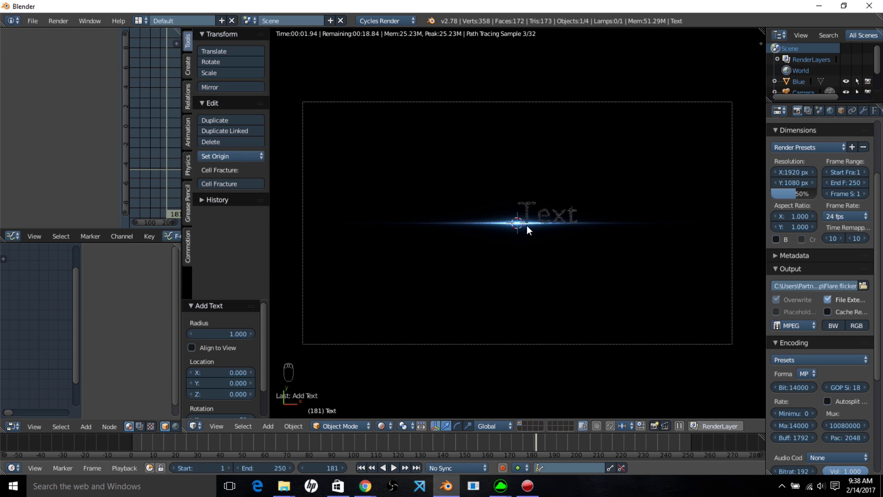
pyautogui.press('Tab')
pyautogui.press('BackSpace')
pyautogui.press('BackSpace')
pyautogui.press('BackSpace')
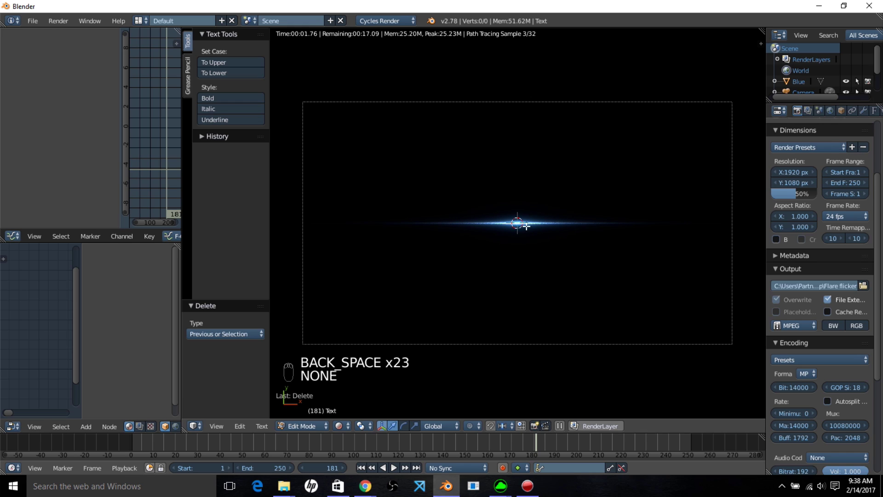
# Enter the title FEED THE IMAGINATION and return to Object Mode.
pyautogui.press('f')
pyautogui.press('e')
pyautogui.press('e')
pyautogui.press('d')
pyautogui.press('space')
pyautogui.press('t')
pyautogui.press('h')
pyautogui.press('e')
pyautogui.press('space')
pyautogui.press('i')
pyautogui.press('m')
pyautogui.press('a')
pyautogui.press('g')
pyautogui.press('i')
pyautogui.press('n')
pyautogui.press('a')
pyautogui.press('i')
pyautogui.press('o')
pyautogui.press('n')
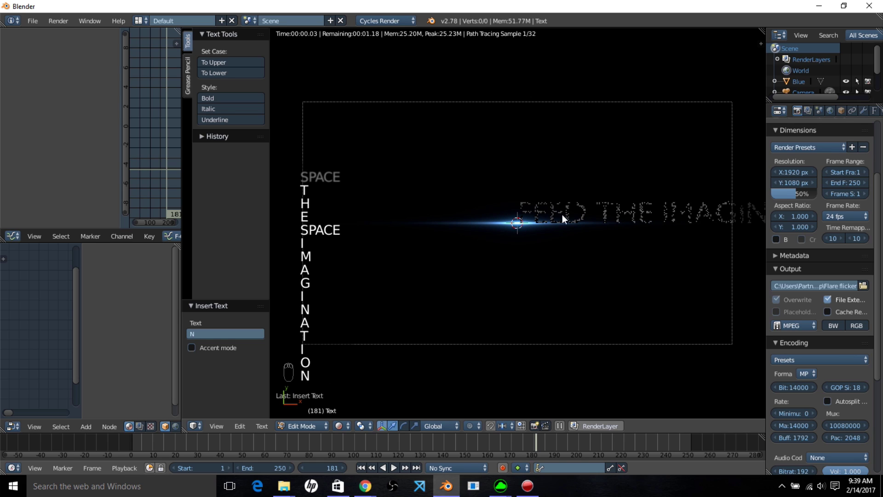
pyautogui.press('Tab')
# Set the title's horizontal alignment to Center and load a new Regular display font.
pyautogui.click(390, 431)
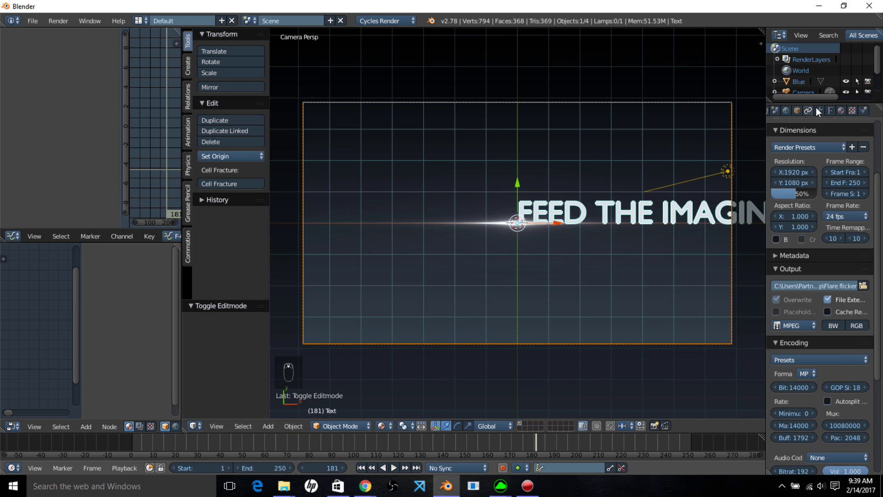
pyautogui.click(834, 257)
pyautogui.moveTo(805, 422); pyautogui.dragTo(851, 231)
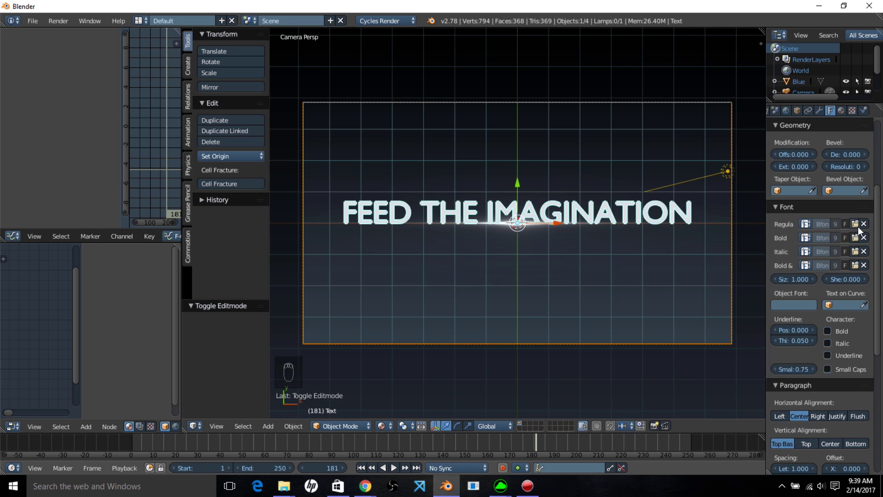
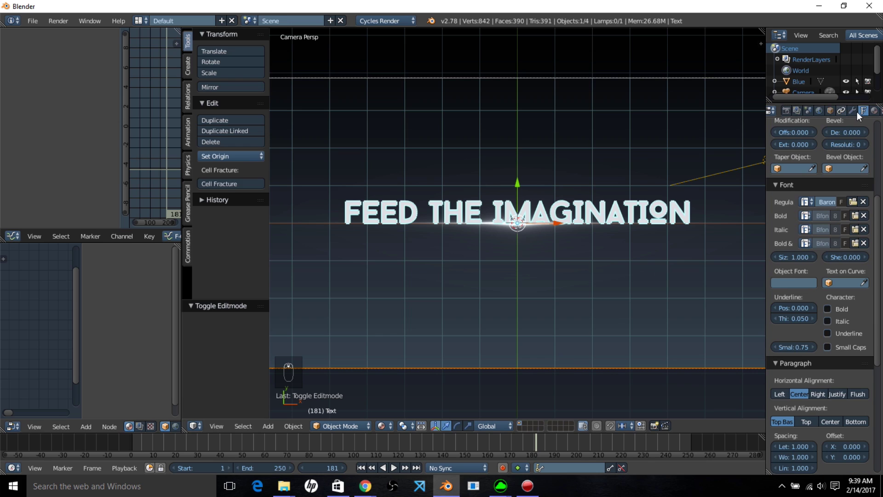
# Create a new Emission material for the title text.
pyautogui.moveTo(868, 116); pyautogui.dragTo(568, 346)
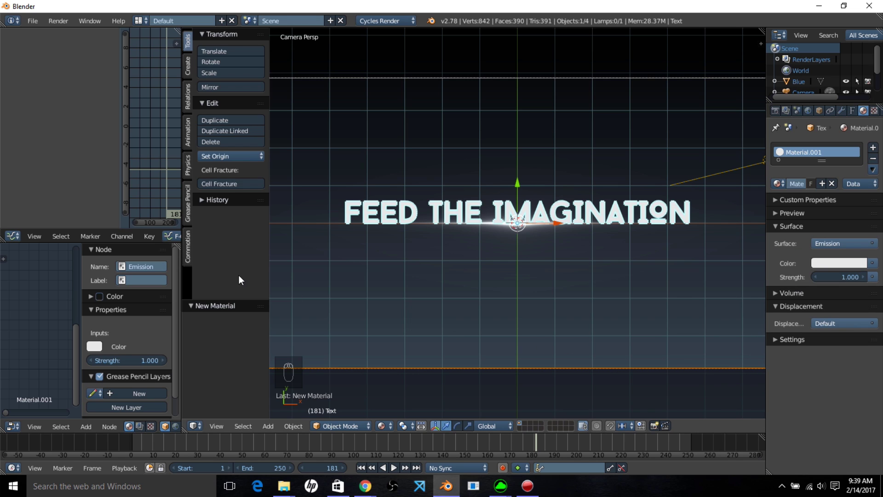
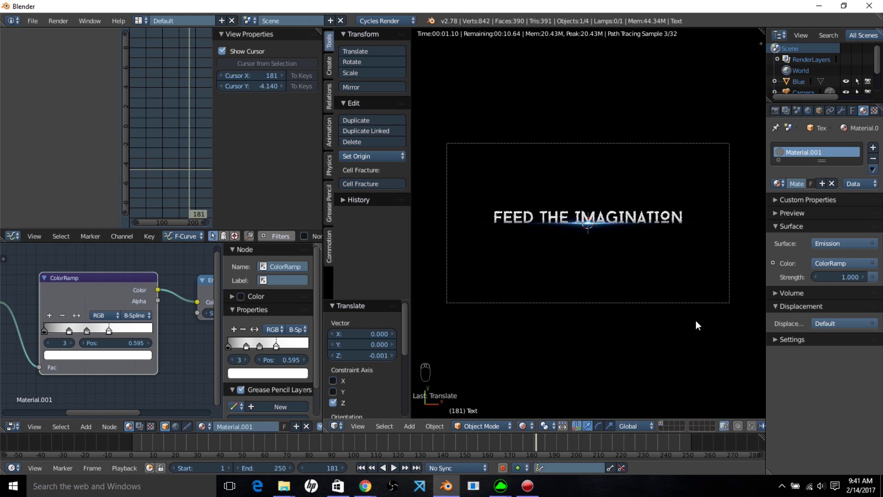
# Scale the gradient-coloured title up slightly and return playback to frame 0.
pyautogui.press('s')
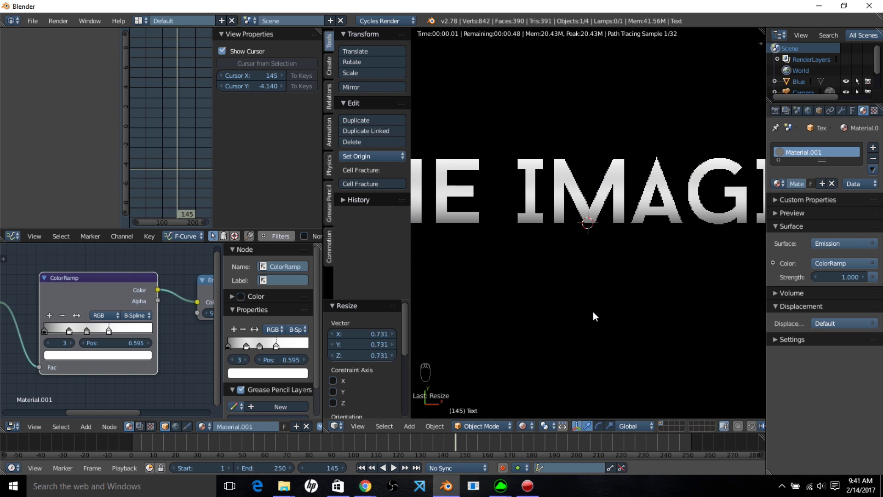
pyautogui.moveTo(561, 391); pyautogui.dragTo(533, 429)
# Keyframe the camera's location at frame 0, then move it closer to the title at the last frame.
pyautogui.moveTo(547, 390); pyautogui.dragTo(551, 376)
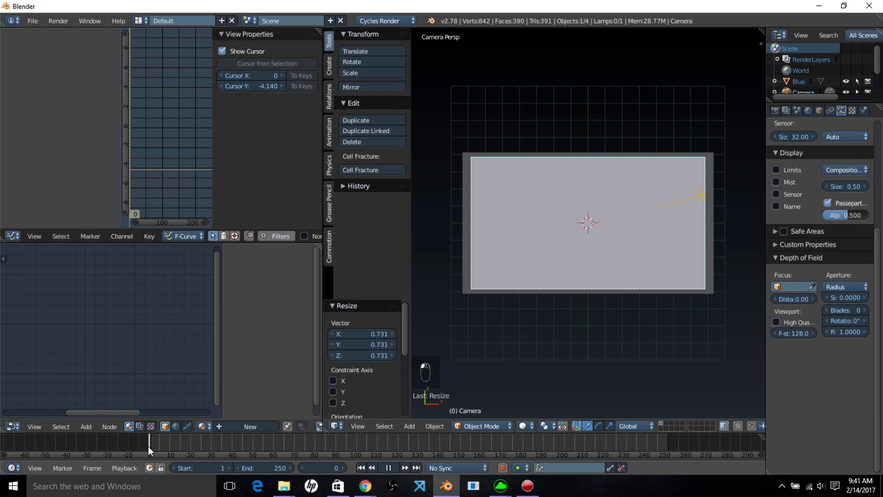
pyautogui.press('i')
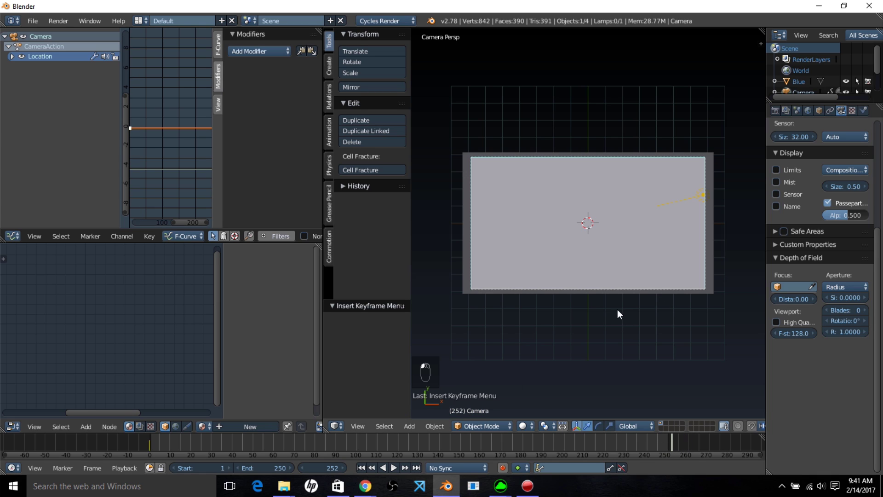
pyautogui.press('g')
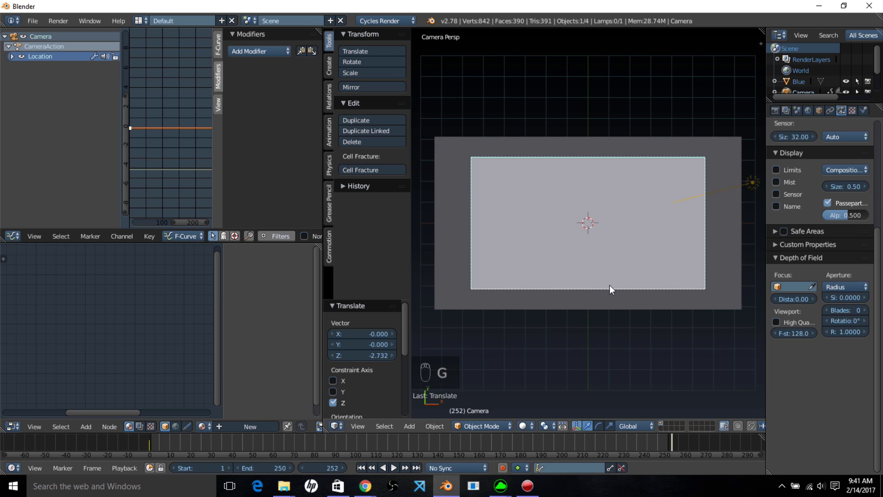
pyautogui.press('i')
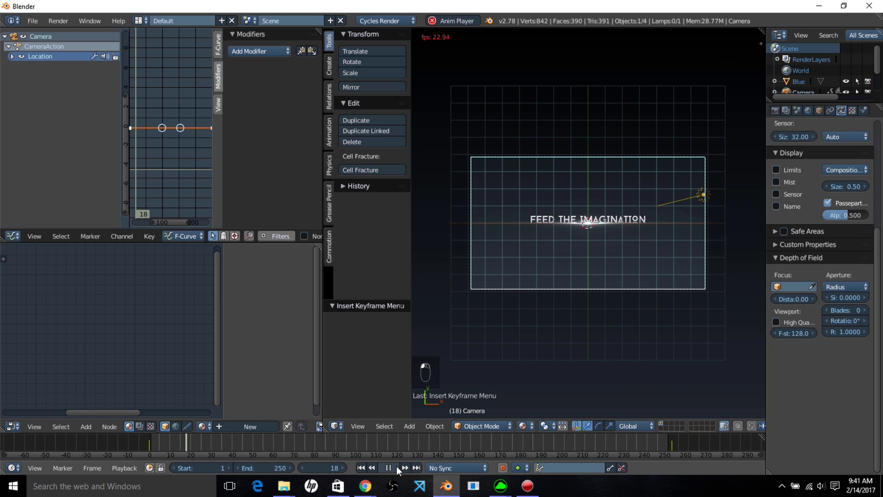
pyautogui.middleClick(629, 339)
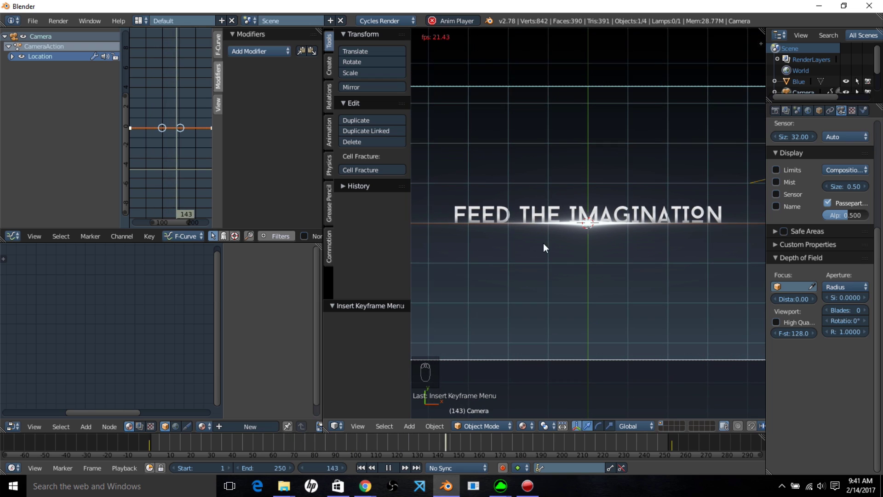
pyautogui.middleClick(581, 303)
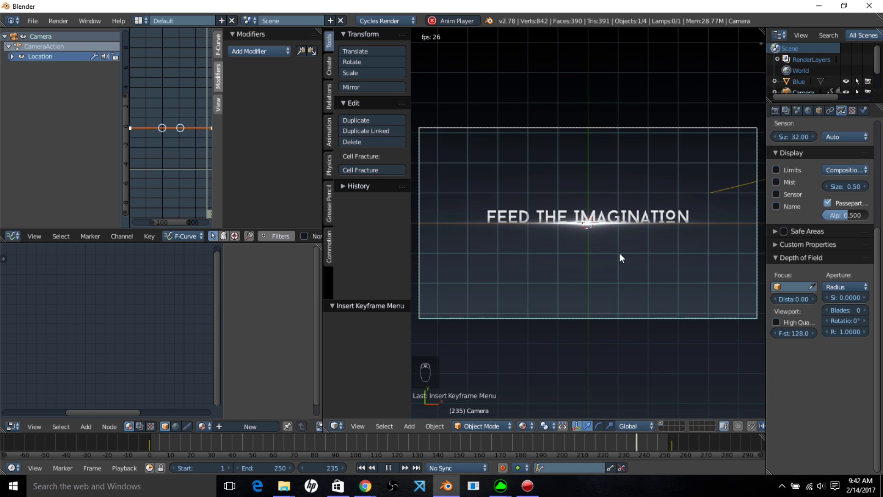
pyautogui.moveTo(389, 470); pyautogui.dragTo(817, 133)
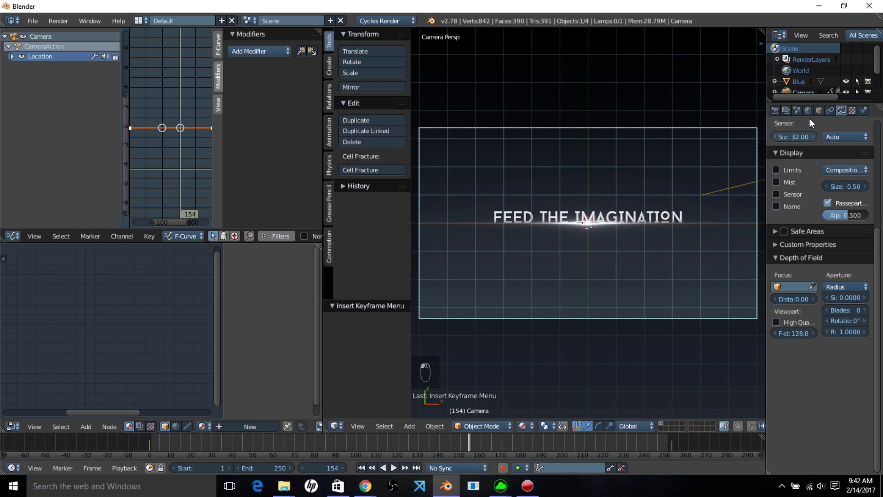
# Bring up the Render output settings (1920×1080, 24 fps) to raise resolution to 100%.
pyautogui.moveTo(779, 114); pyautogui.dragTo(285, 22)
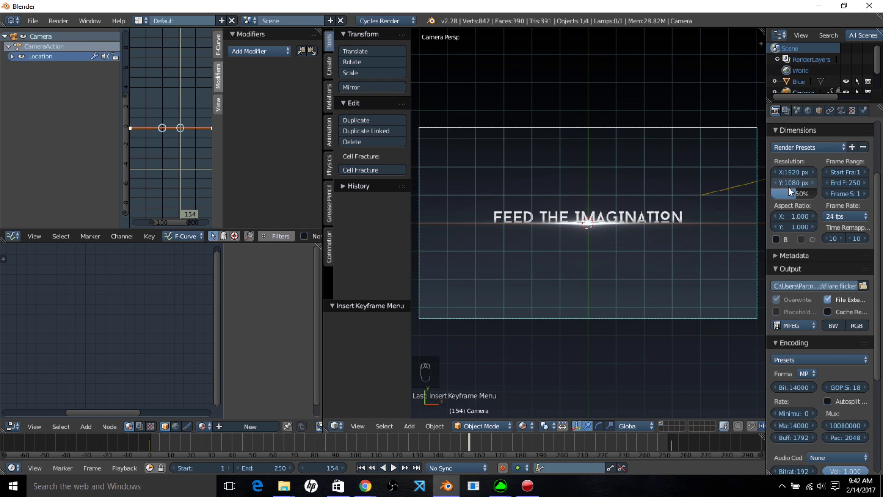